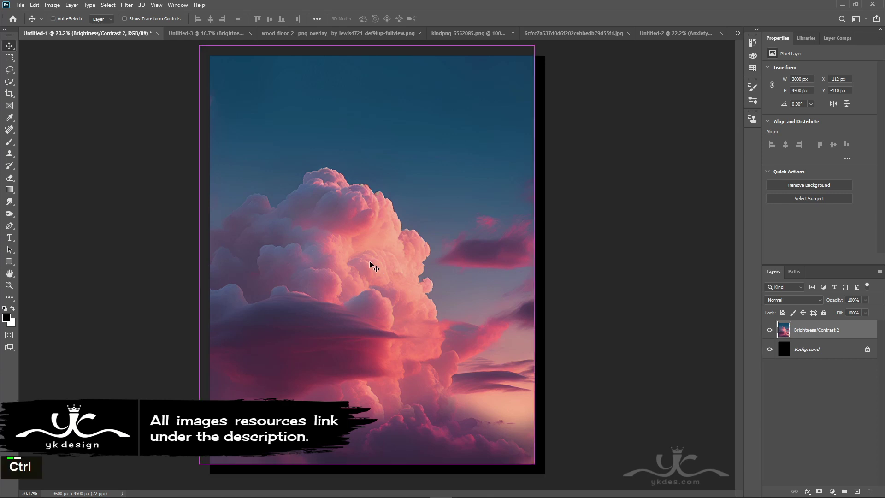
Step: Free-transform the cloud photo so the pink sky fills the whole canvas
key(ctrl+t)
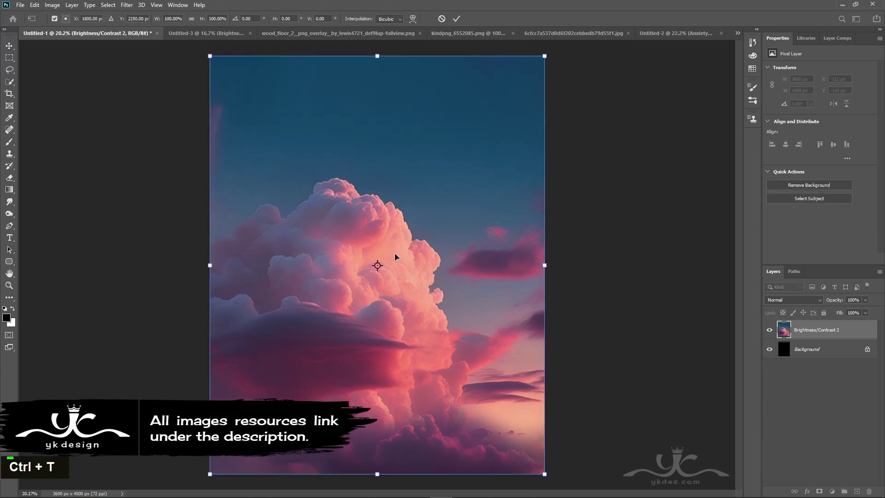
key(Return)
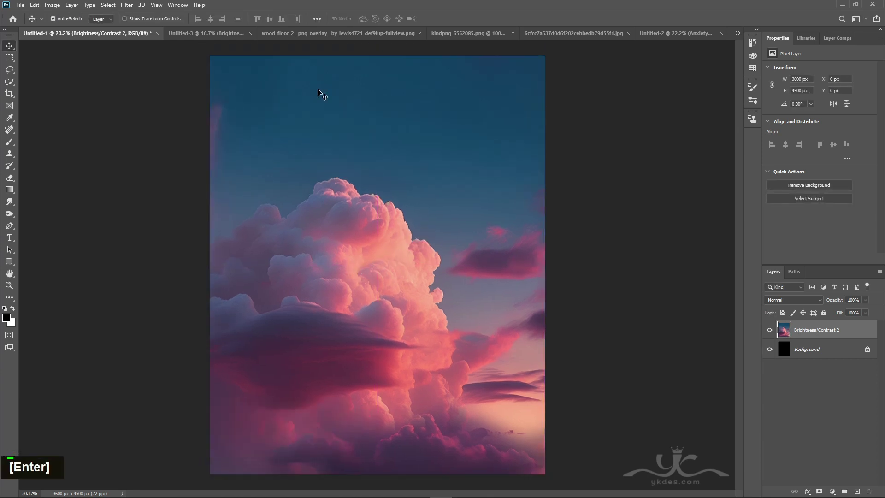
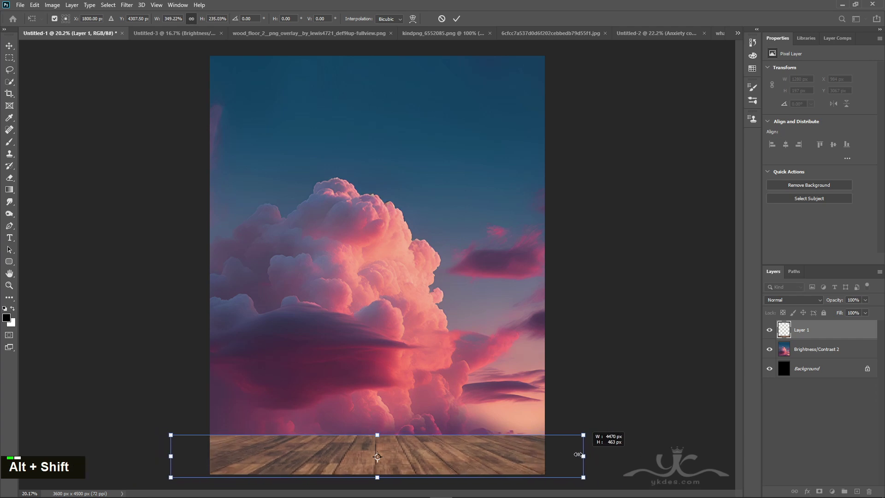
key(Return)
Step: Place the wooden floor PNG and scale it into a strip across the bottom
click(577, 454)
key(ctrl+t)
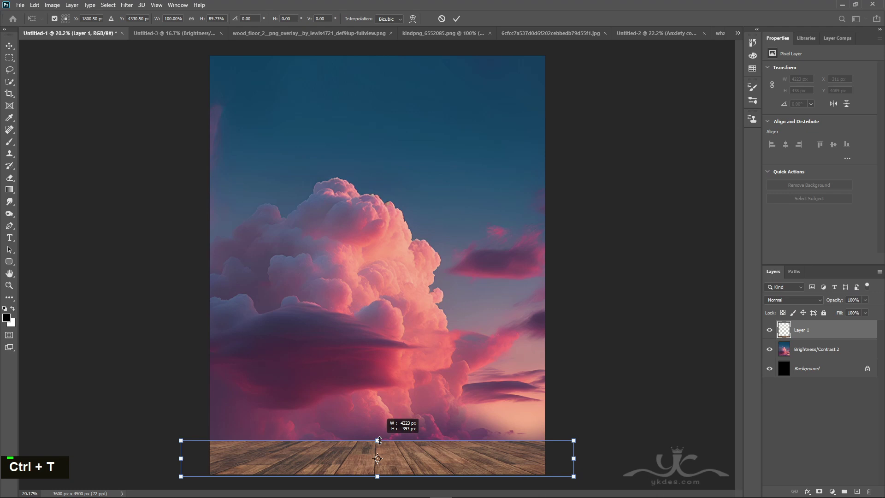
key(Return)
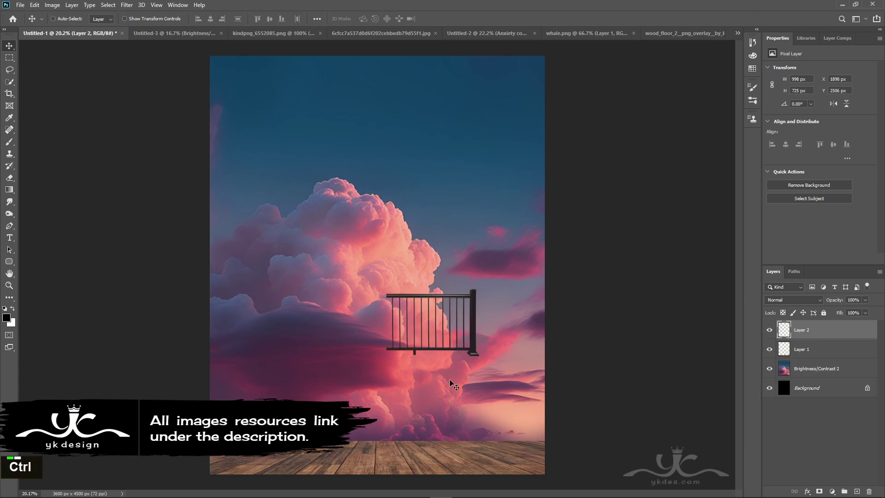
Step: Scale the pasted railing and delete its lower base
key(ctrl+t)
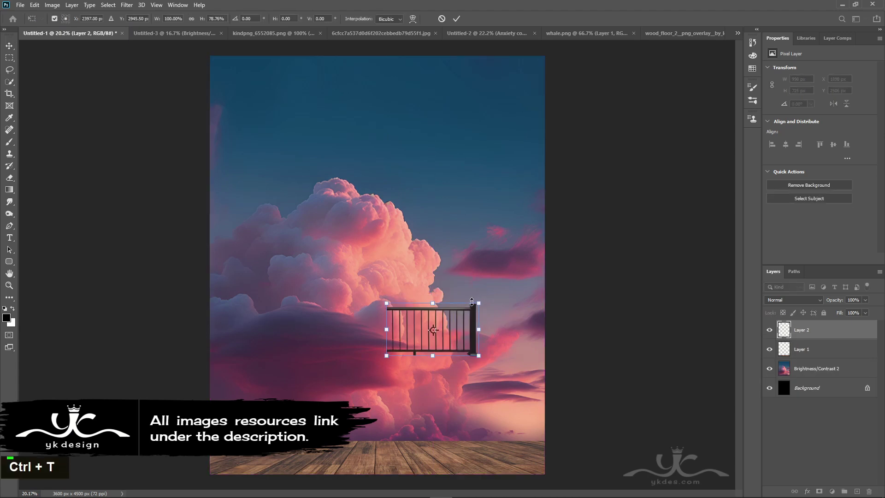
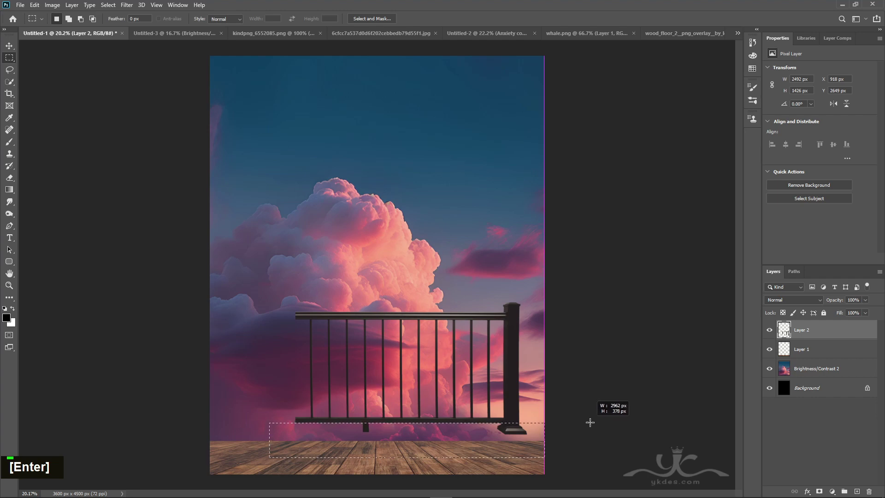
key(Delete)
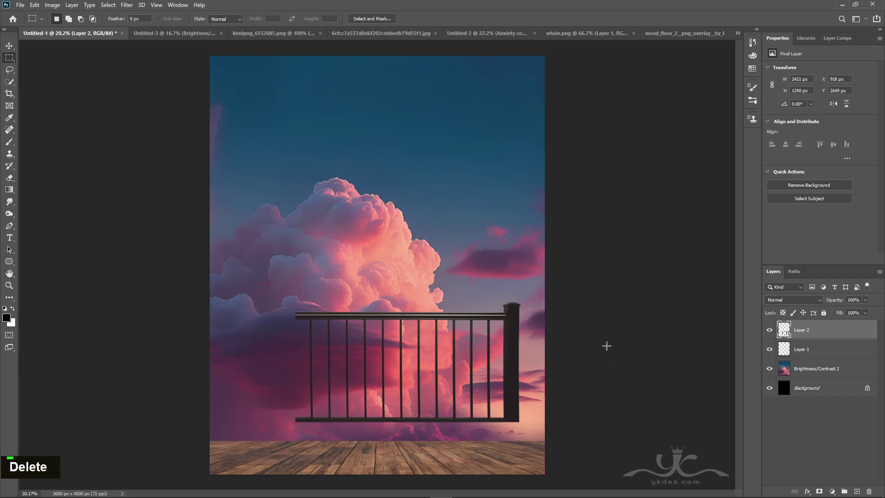
Step: Transform the railing to stand on the wooden floor and duplicate its layer
key(ctrl+t)
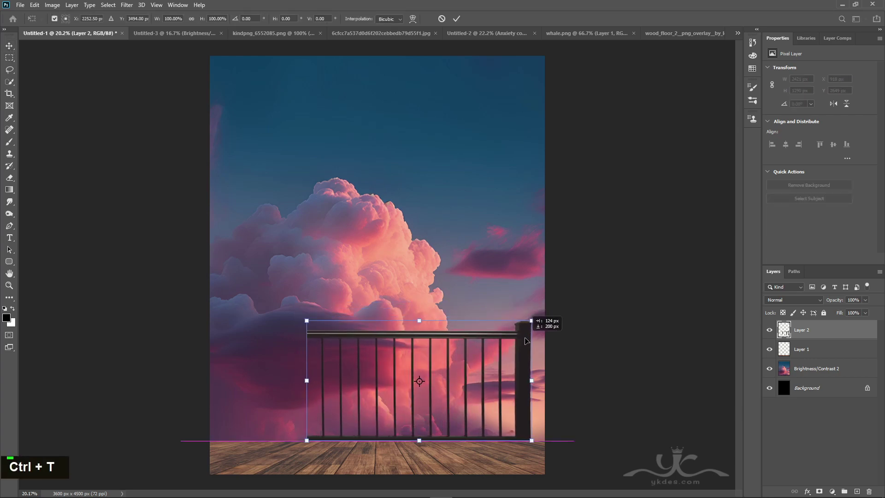
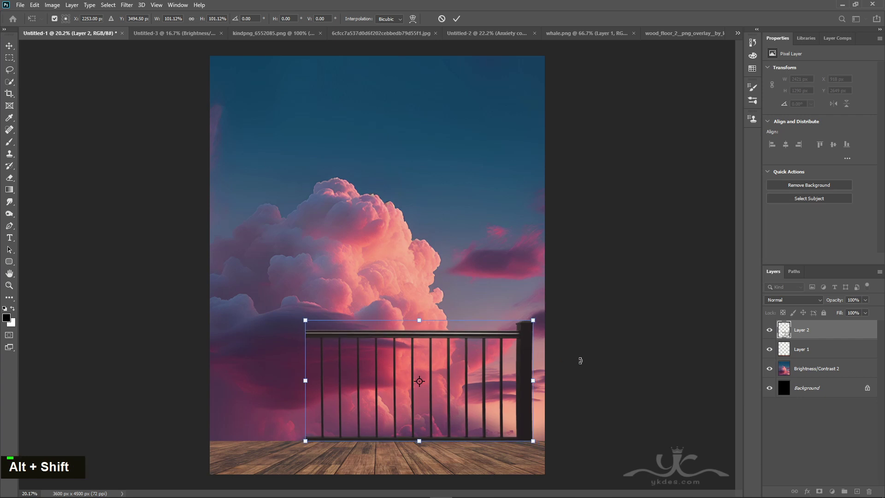
key(Up)
key(Up)
key(Down)
key(Return)
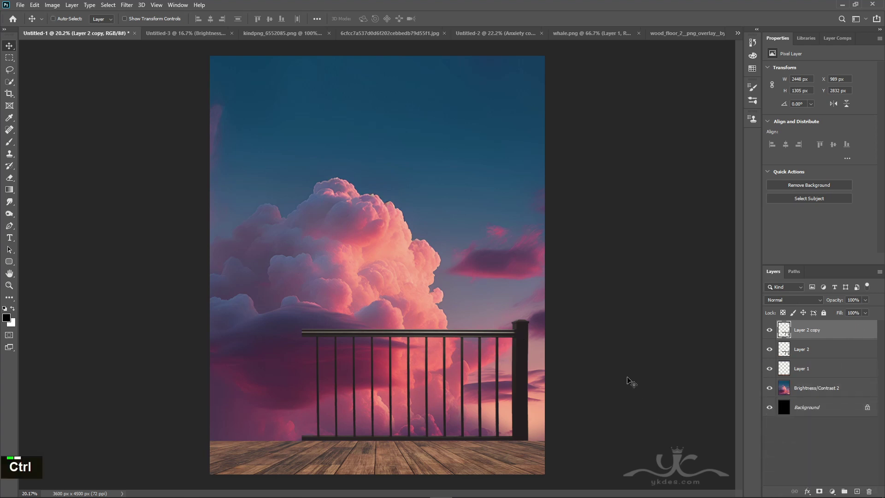
Step: Move the railing copy sideways and reorder it beneath the original railing
key(ctrl+t)
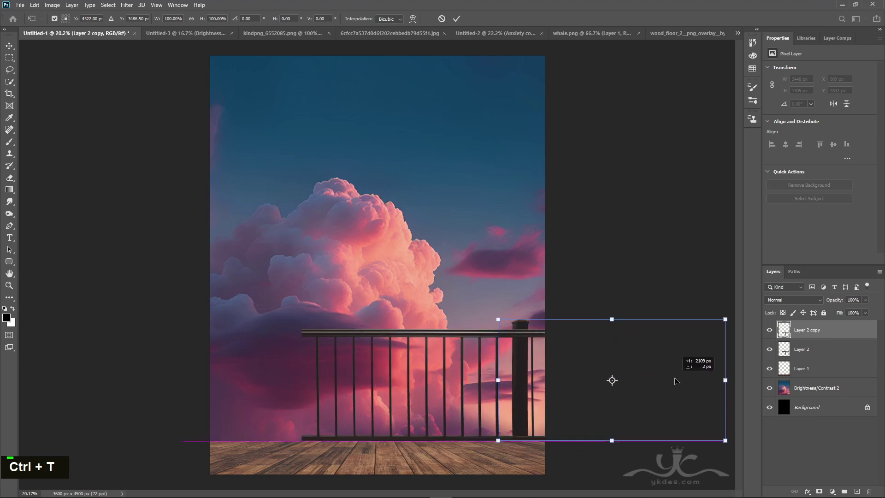
key(Right)
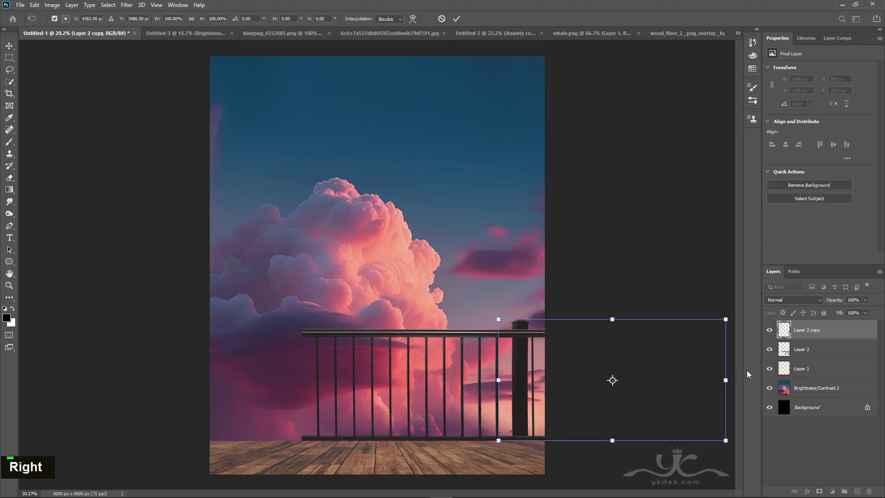
key(Right)
key(Right)
key(Right)
key(Right)
key(Return)
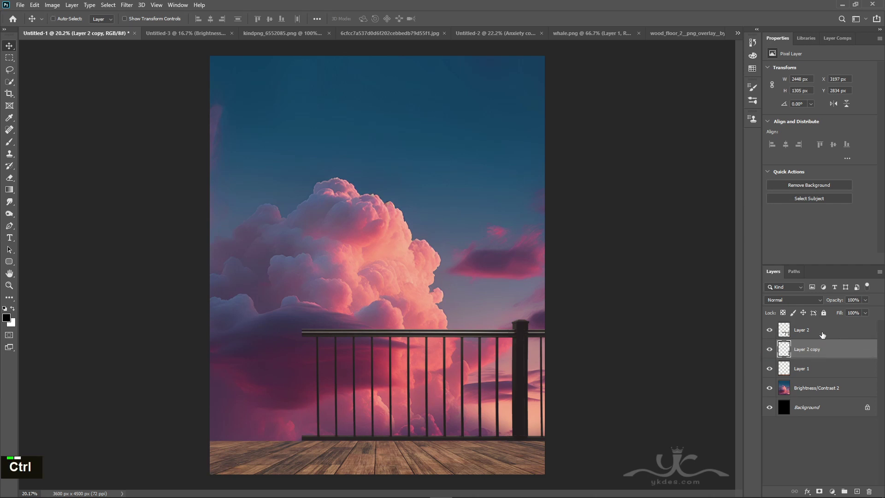
Step: Select both railing layers together and handle them as one in the Layers panel
click(824, 334)
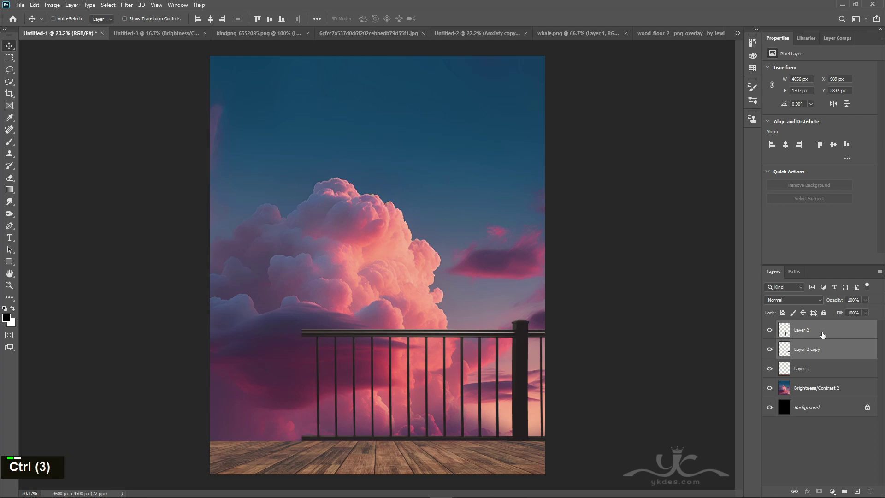
key(ctrl+e)
double_click(777, 334)
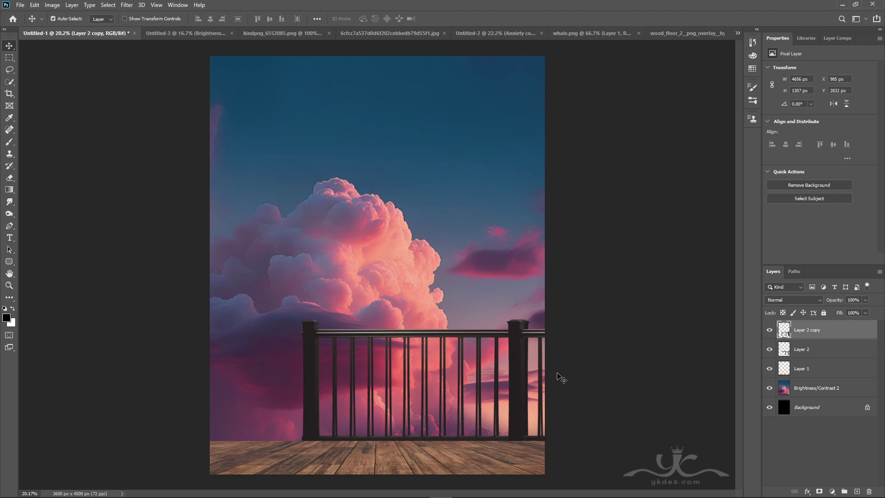
Step: Nudge the railing copy left so posts reach both floor edges
key(ctrl+t)
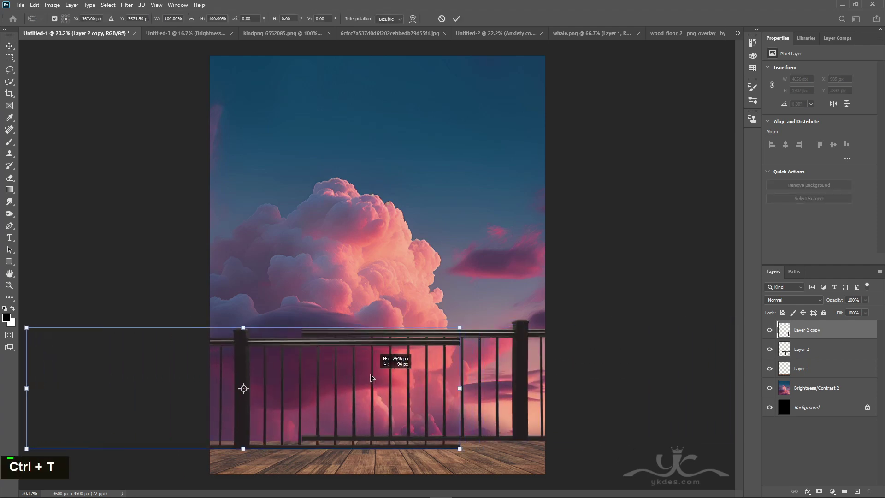
key(Right)
key(Right)
key(Right)
key(Left)
key(Right)
key(Right)
key(Right)
key(Left)
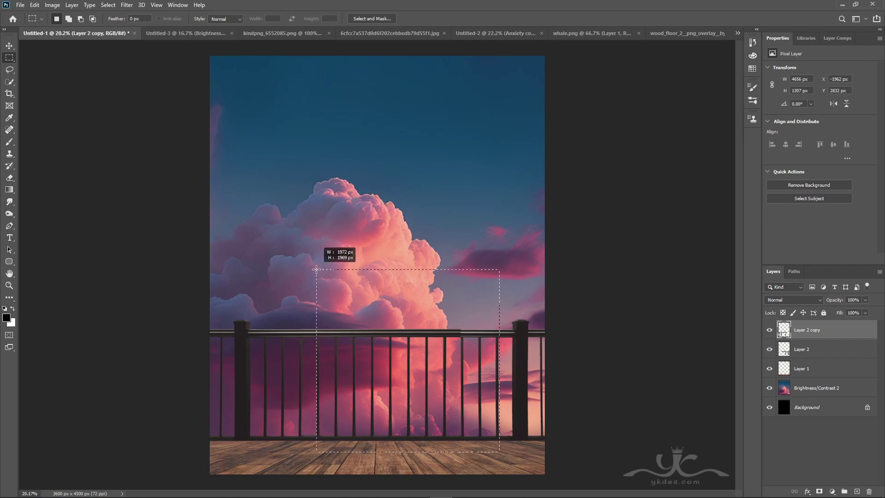
Step: Mask the overlap seam on the railing copy with a soft black brush, then reselect the original railing
key(Delete)
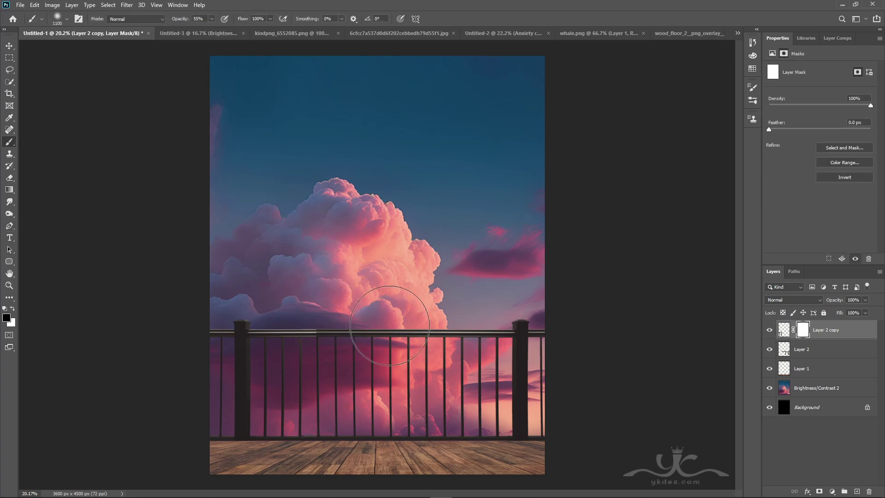
text([[[[[[[[[)
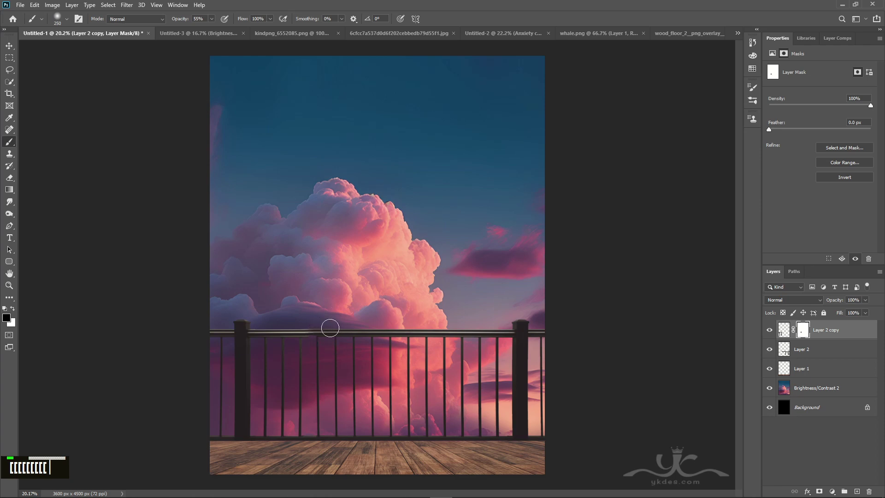
key(ctrl+z)
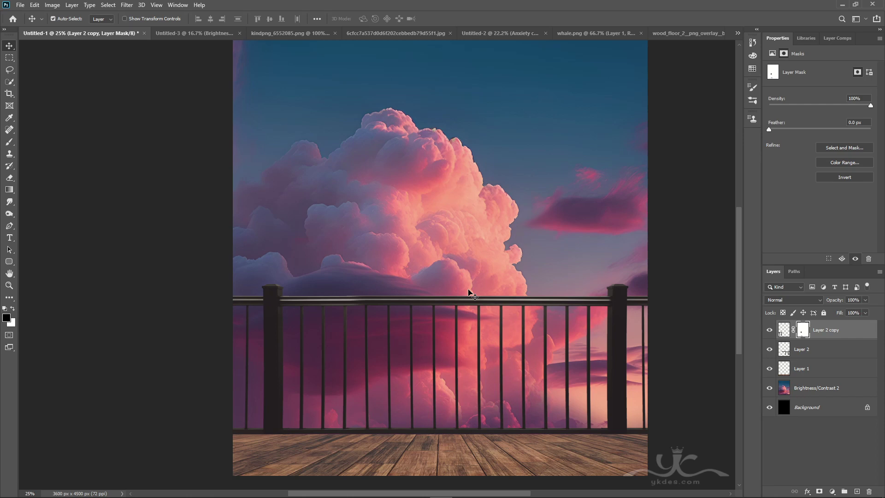
key(ctrl+t)
click(343, 284)
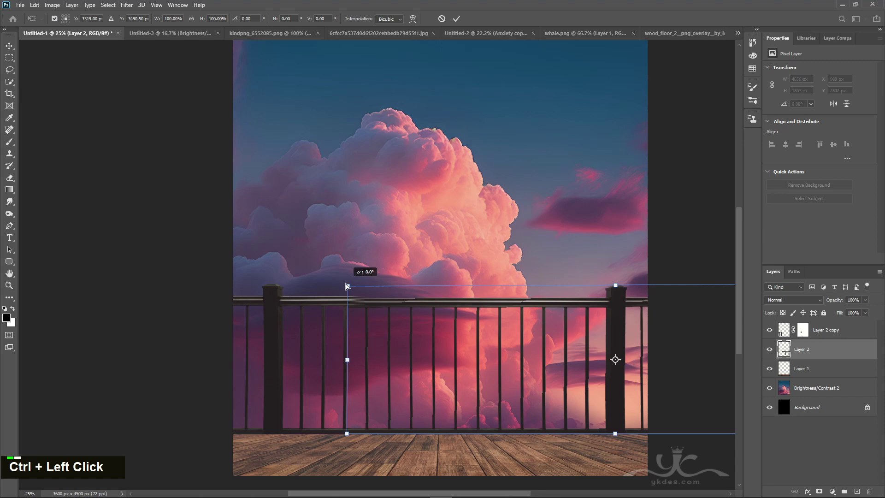
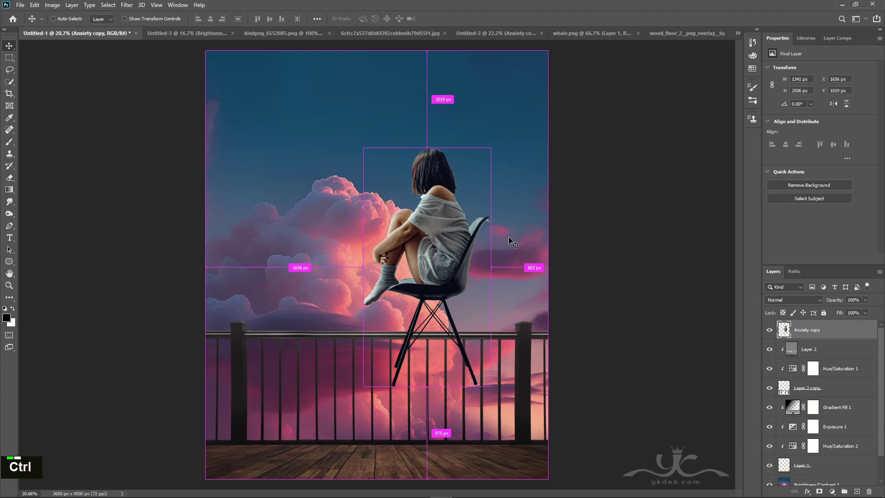
Step: Lower the girl-on-chair layer onto the floor in front of the railing
key(ctrl+t)
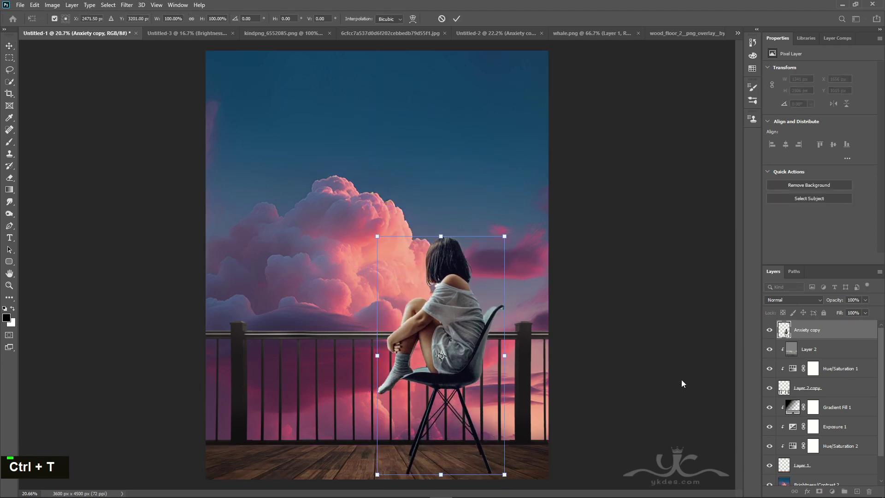
key(Return)
key(Right)
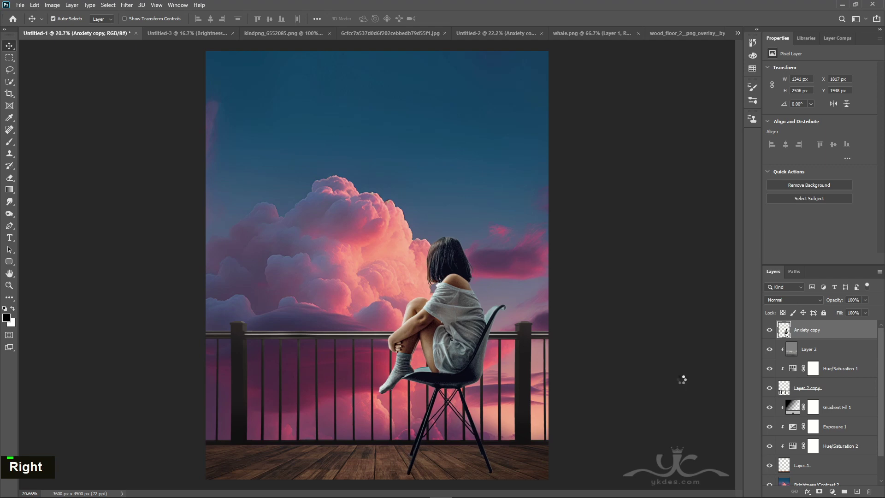
Step: Paint a soft black shadow under the chair legs and drop its opacity to about 67%
key(Left)
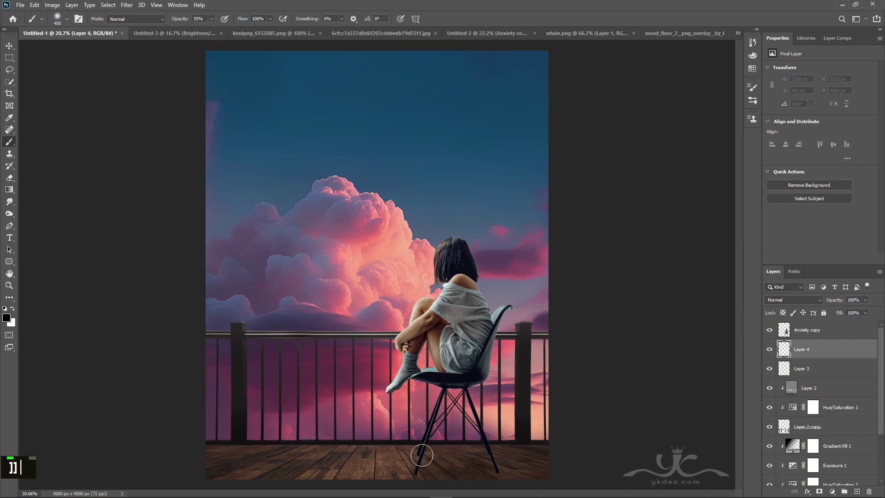
text([[[[[[[cc)
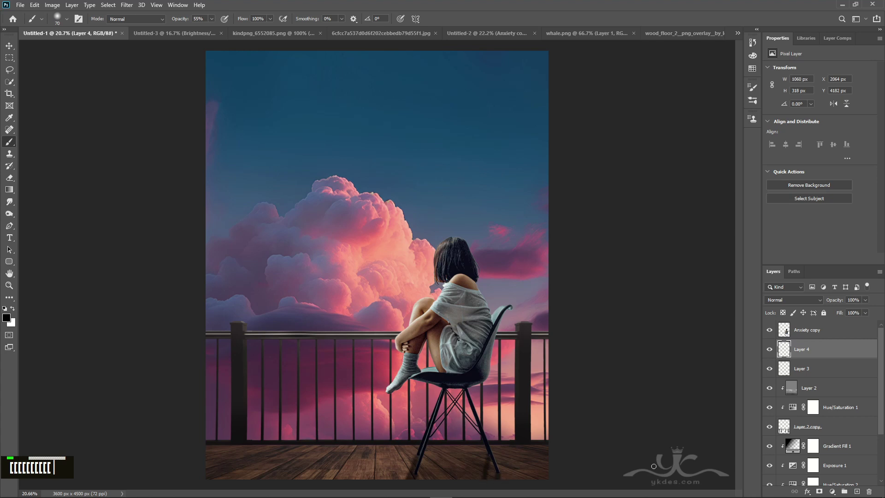
double_click(869, 314)
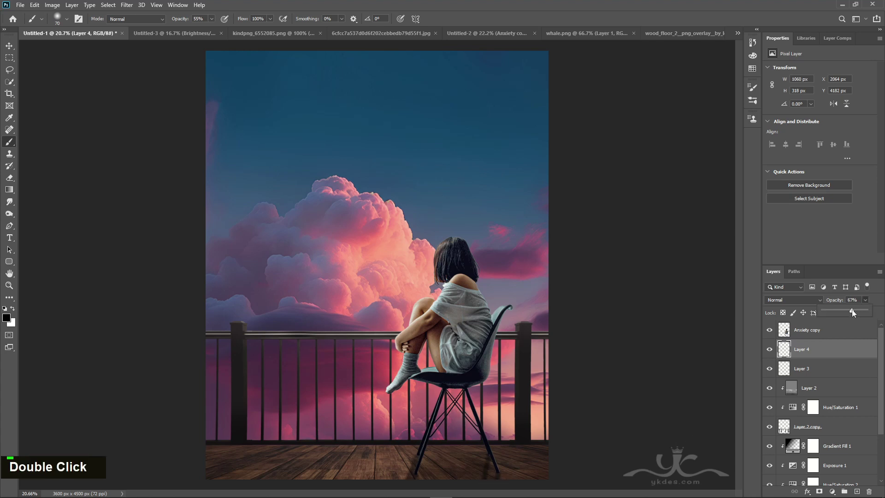
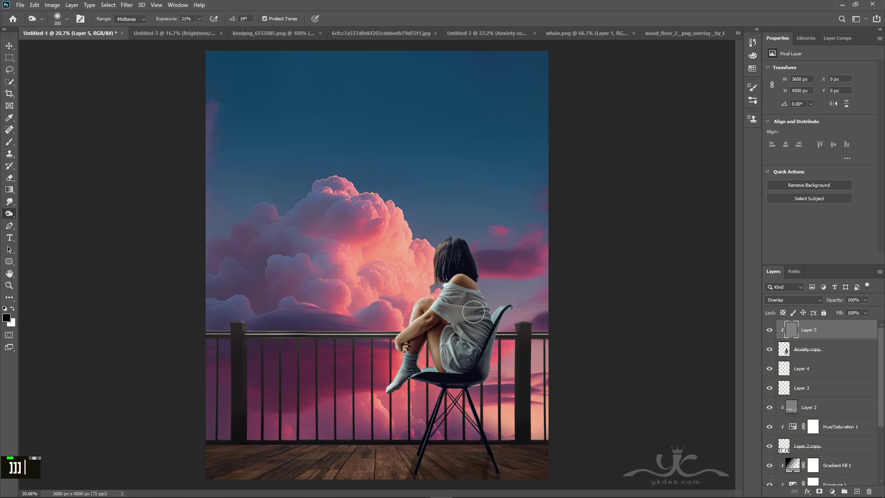
Step: Dodge highlights onto the girl's shirt and legs through the clipped 50% grey Overlay layer
text(]]][[)
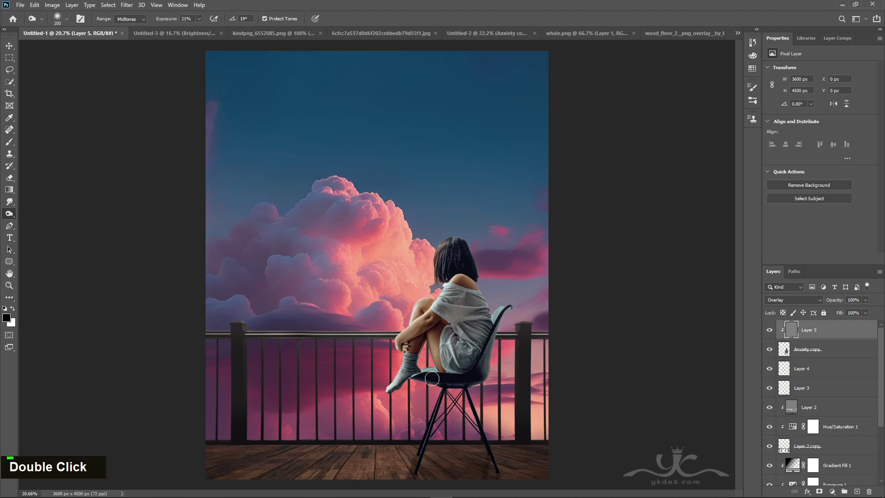
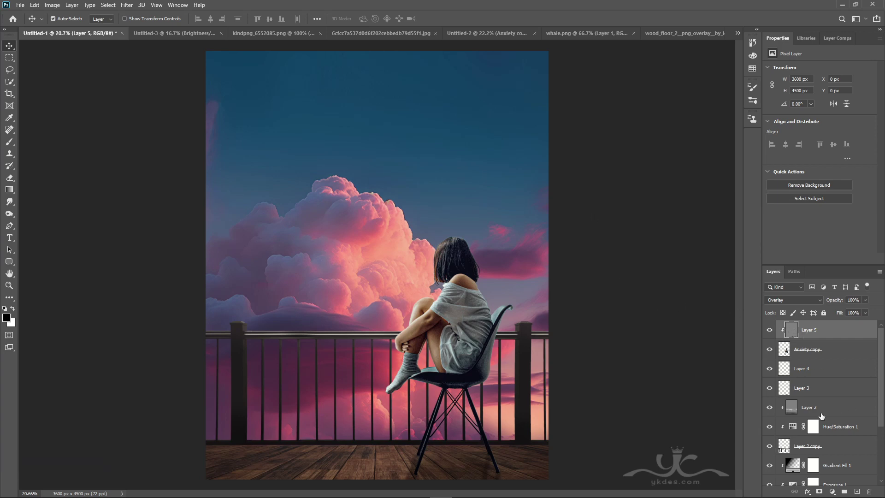
Step: Place and scale the starry night layer in Screen mode so the moon glows beside the girl
scroll(down, 3)
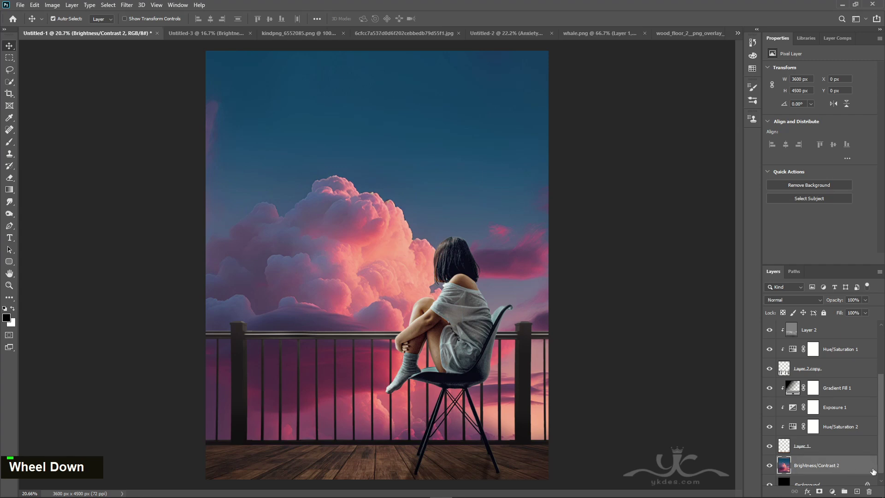
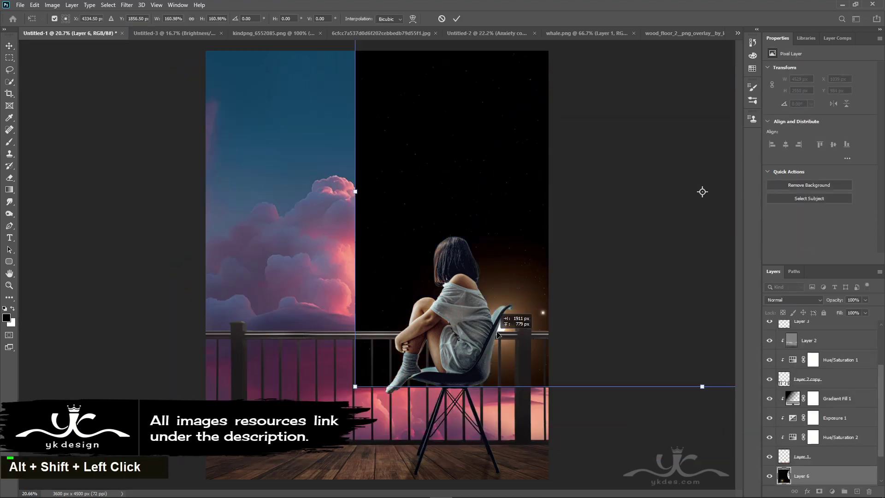
key(Return)
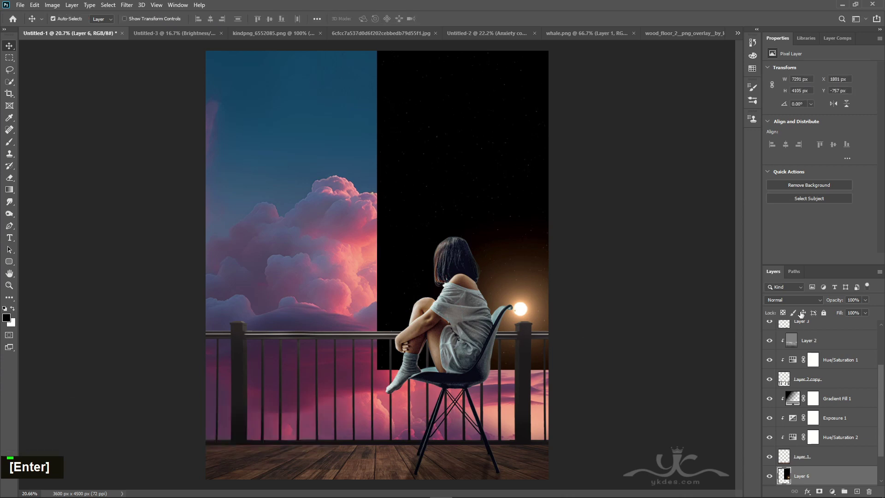
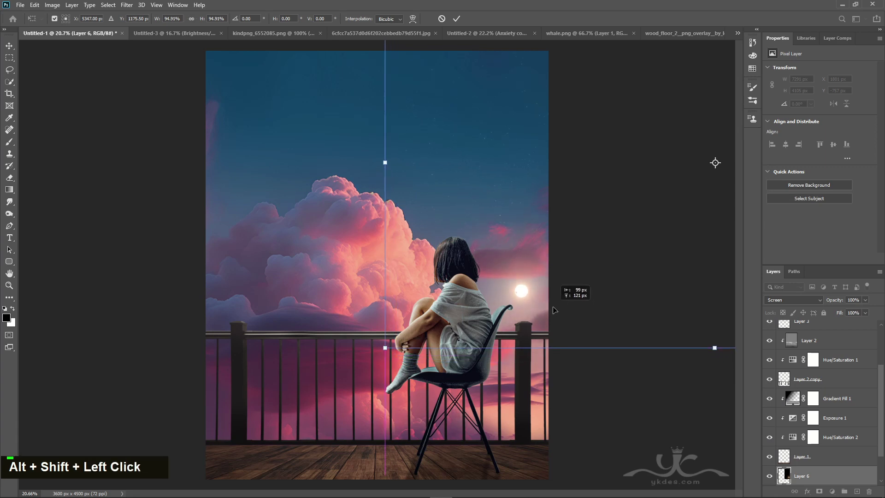
key(Return)
text(]]]]]]]]]])
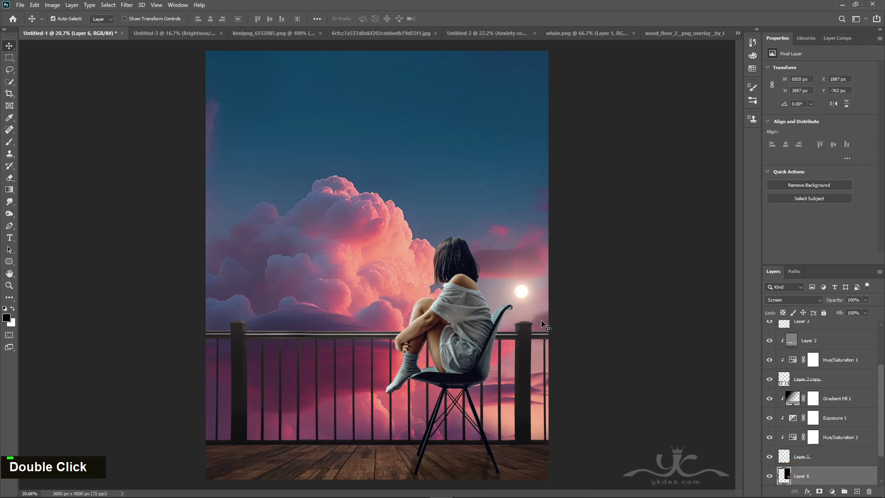
Step: Add Curves and Color Balance (Red +10, Magenta -11, Blue +10), then show the whale.png document
scroll(up, 3)
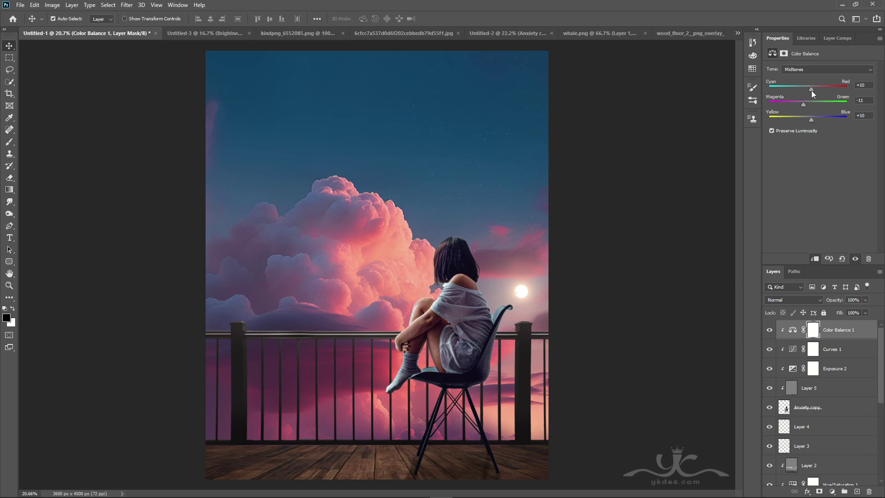
double_click(769, 332)
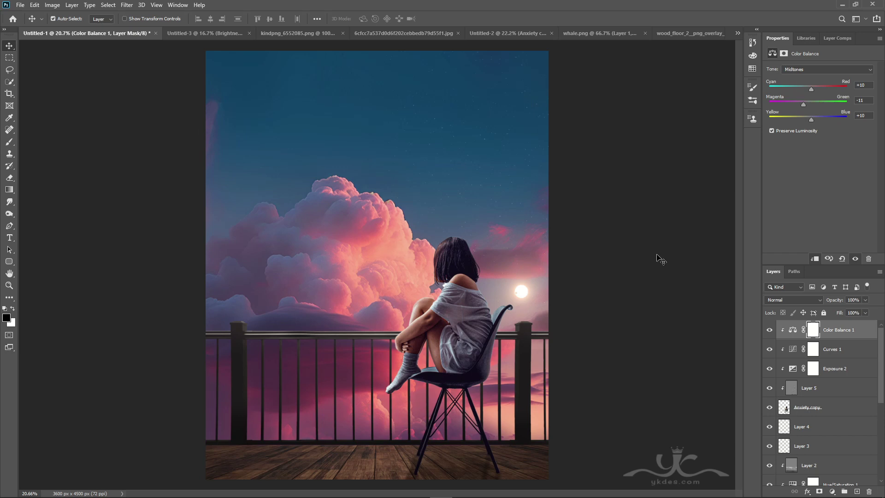
scroll(down, 3)
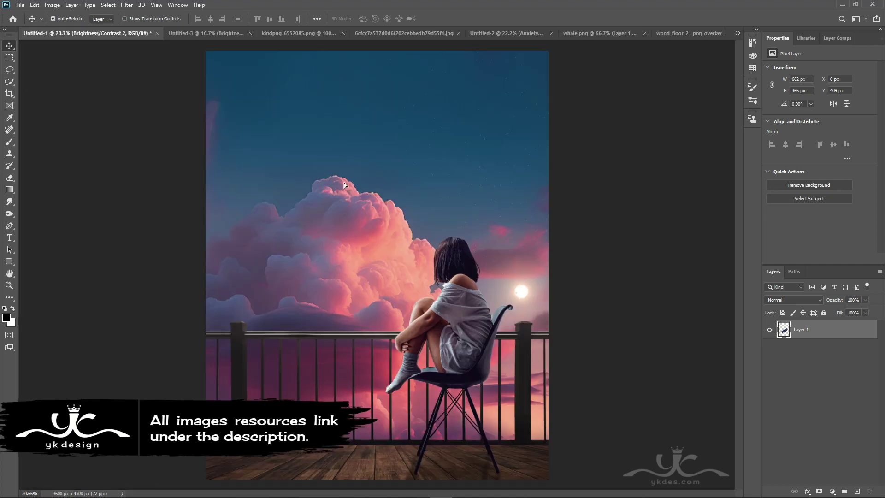
Step: Scale the pasted whale up to fly above the pink clouds and add a layer mask
key(ctrl+t)
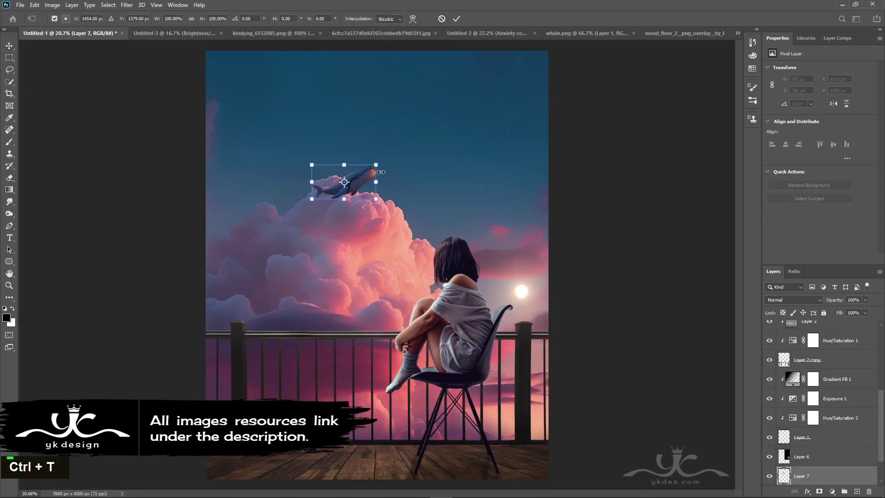
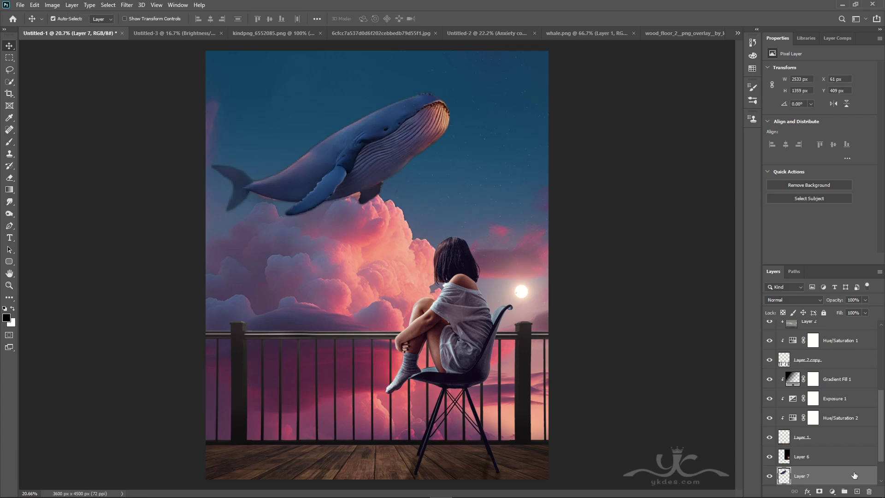
scroll(down, 3)
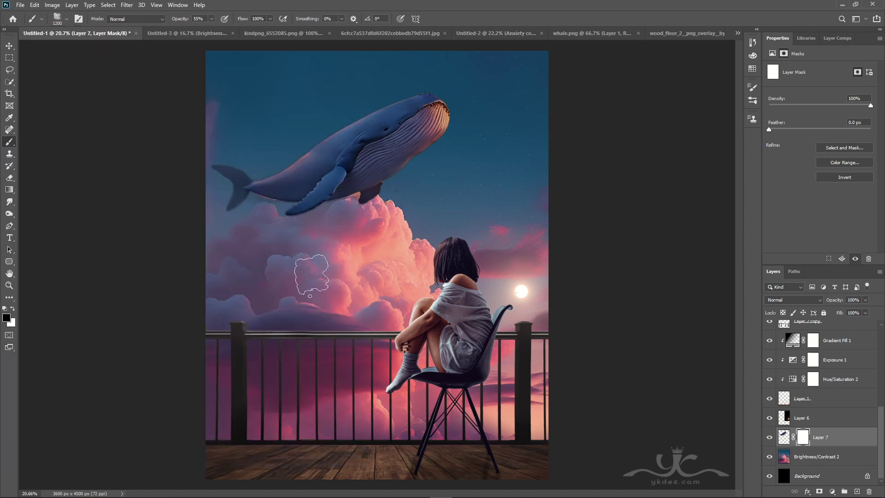
Step: Mask the whale's belly and fin into the cloud tops with a full-opacity cloud brush
key(ctrl+=)
key(ctrl+=)
key(ctrl+=)
key(space)
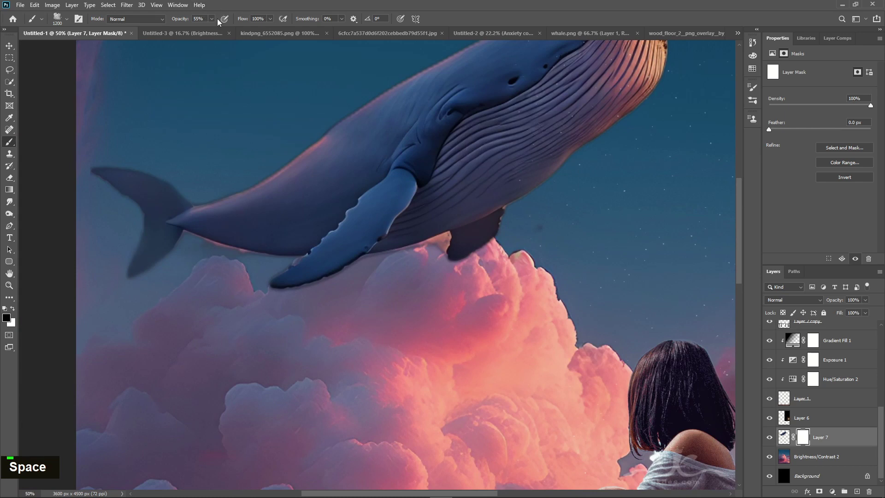
double_click(230, 33)
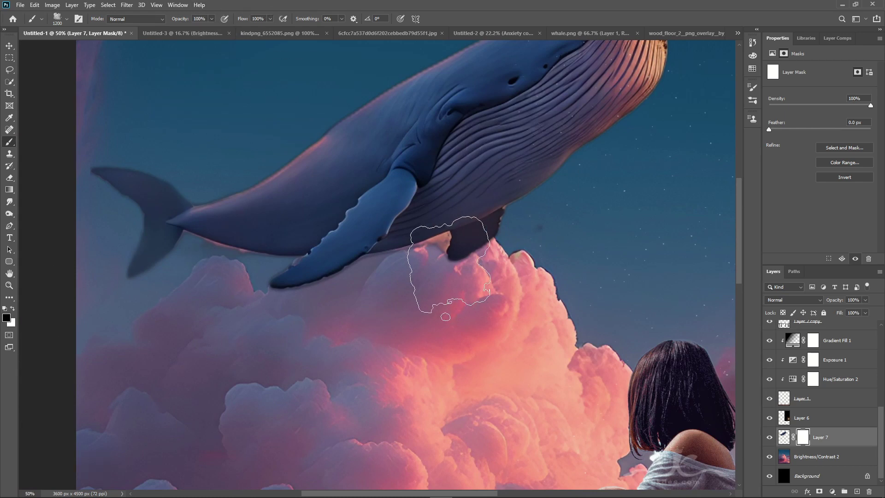
text([[[[[[[[[[[)
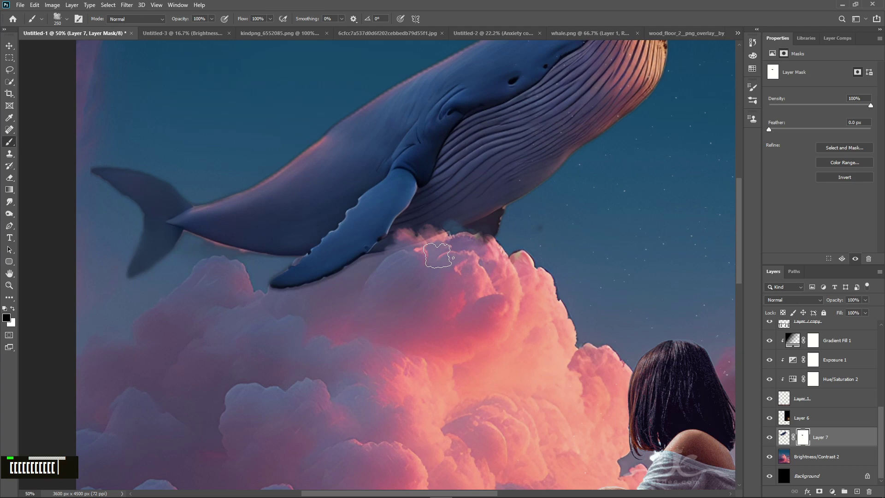
text([[[[)
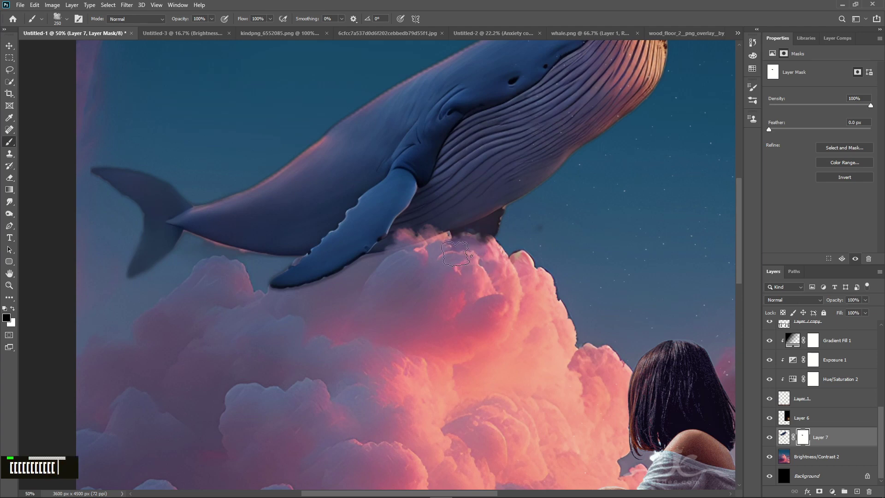
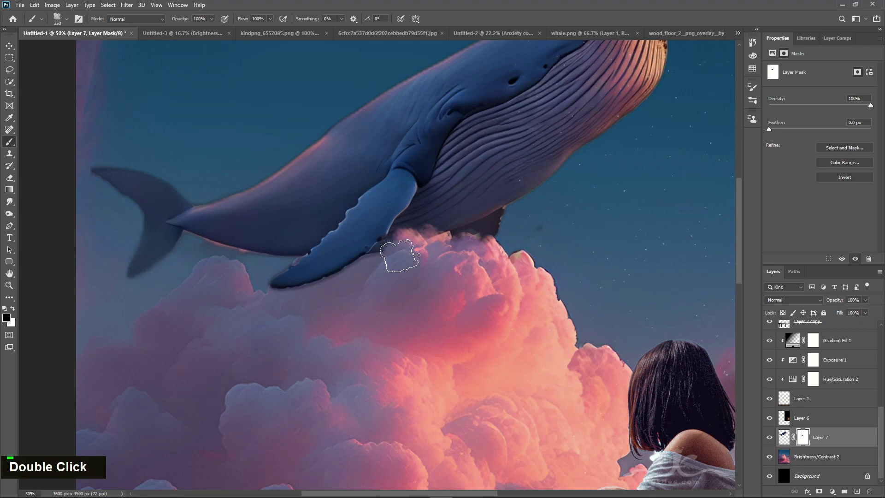
Step: Merge the painted mask into the whale layer with Apply Layer Mask
key(ctrl+-)
key(ctrl+-)
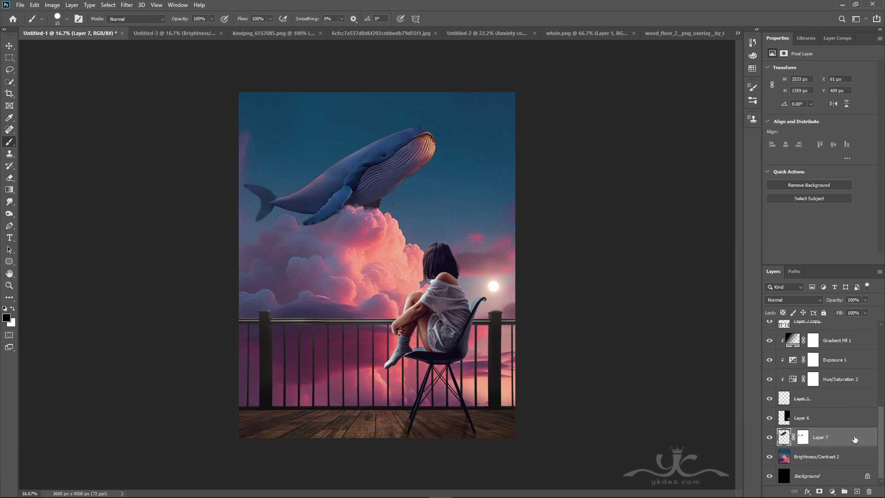
right_click(800, 441)
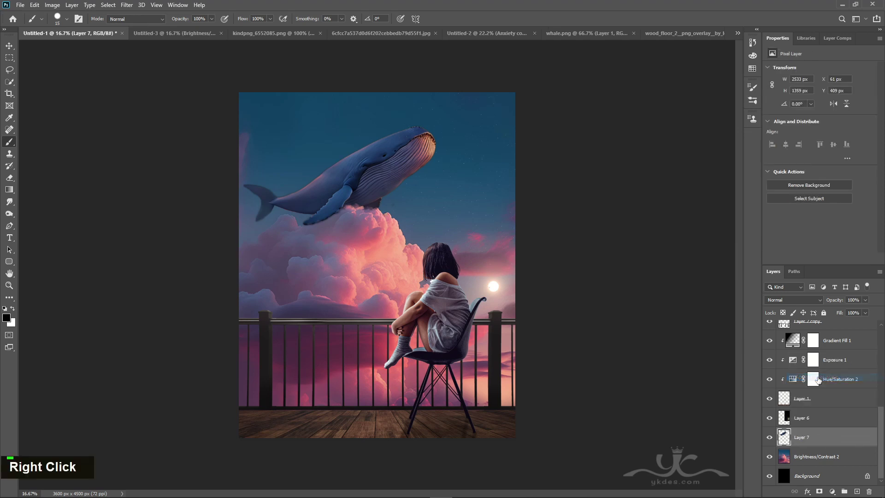
scroll(up, 3)
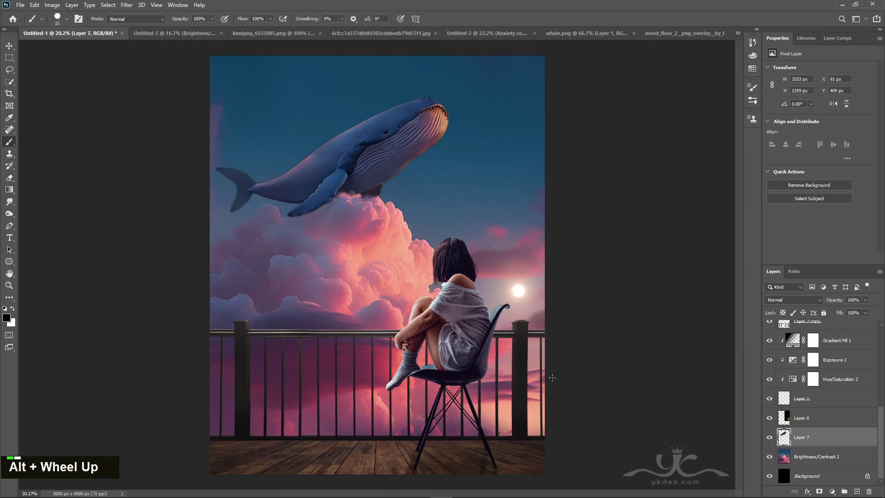
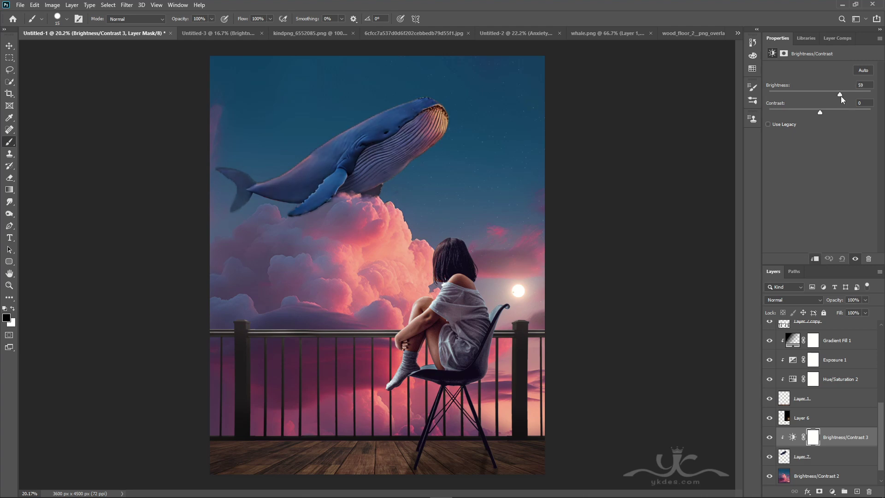
Step: Adjust the clipped Brightness/Contrast layer to brighten the whale (97, -15)
double_click(822, 115)
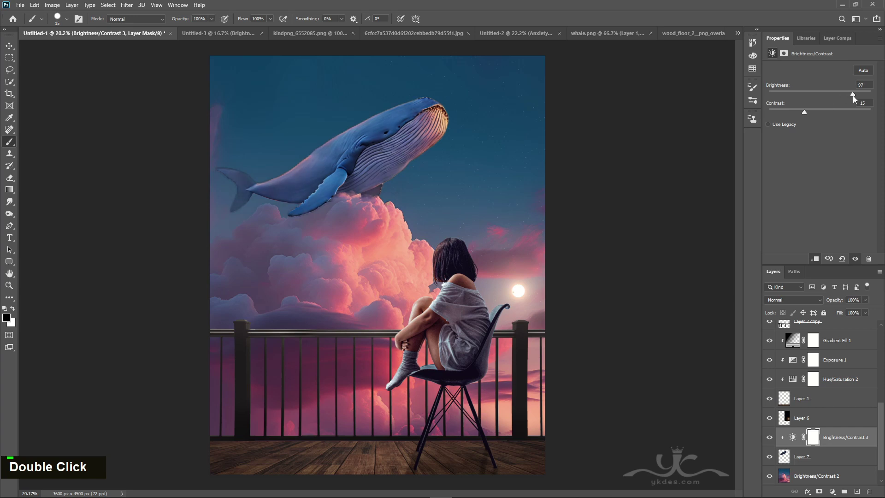
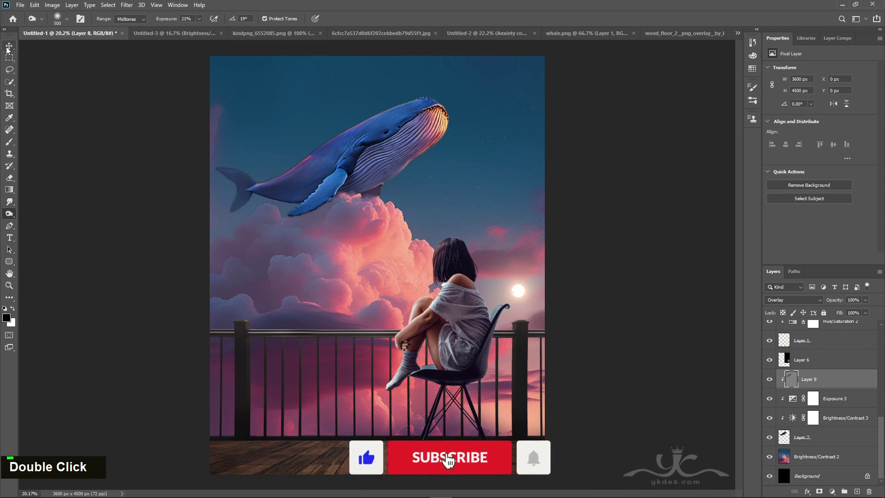
Step: Set the whale's clipped Hue/Saturation to Saturation -18
double_click(866, 314)
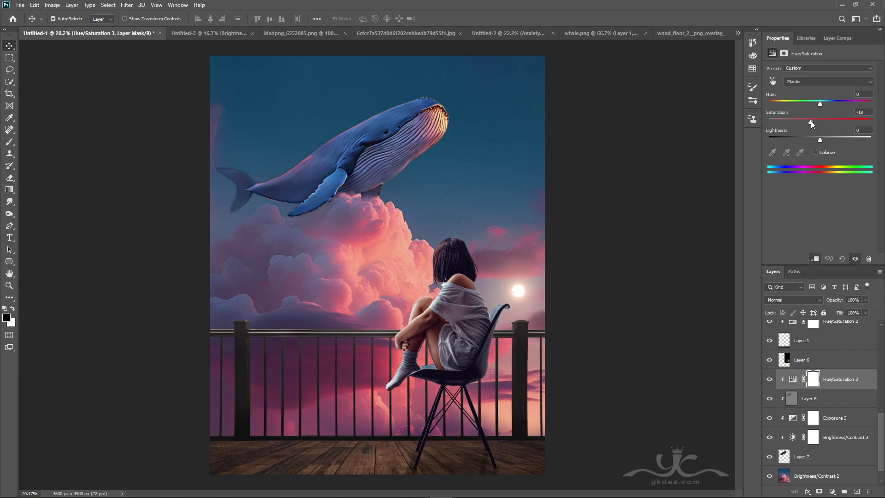
scroll(down, 3)
scroll(up, 3)
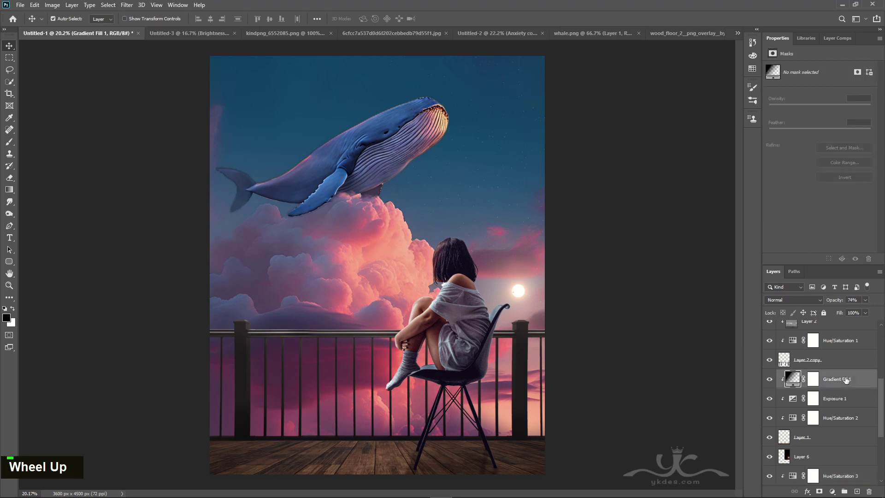
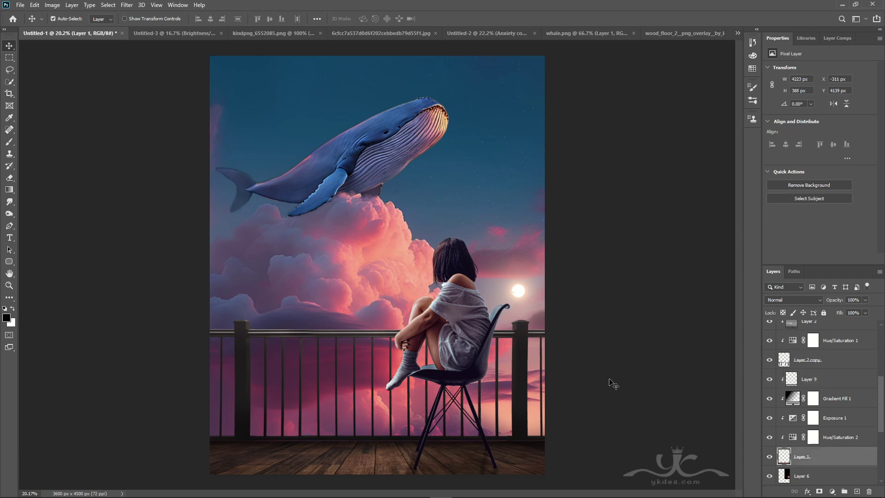
Step: Nudge Layer 1 into place before adding the top Color Balance and Curves grade
key(Up)
key(Down)
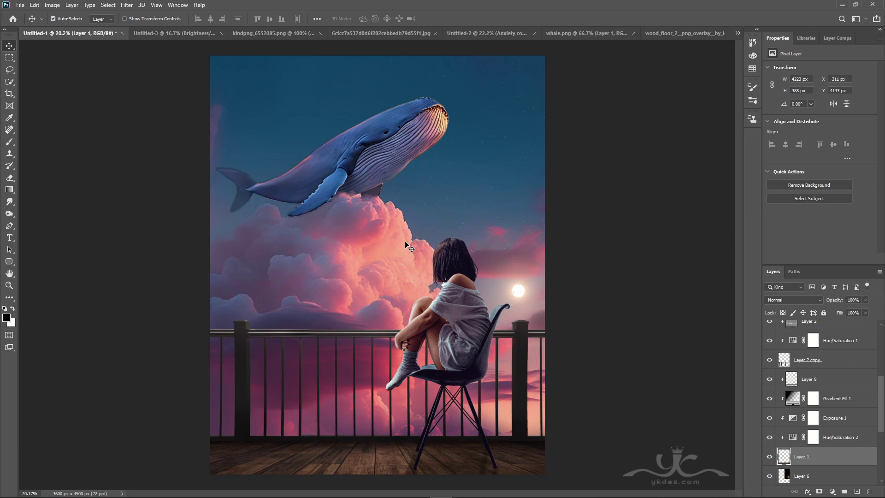
scroll(up, 3)
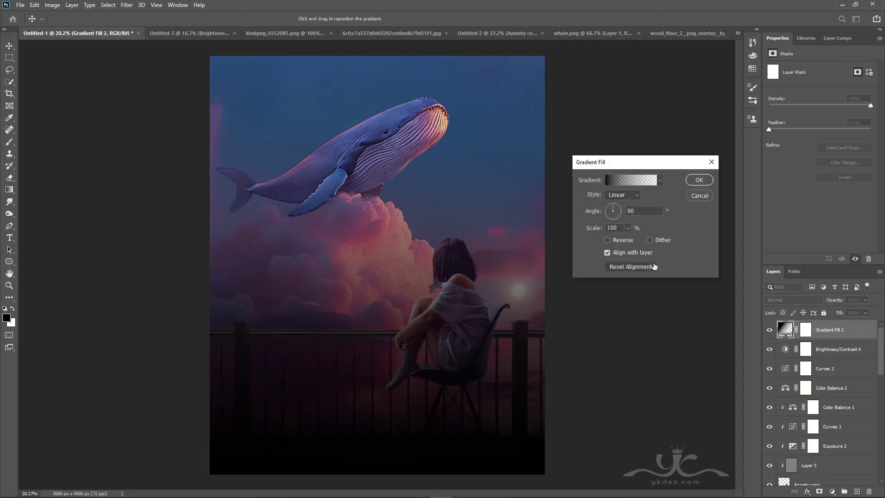
Step: Edit the Gradient Fill layer that darkens the composite toward the bottom edge
double_click(628, 197)
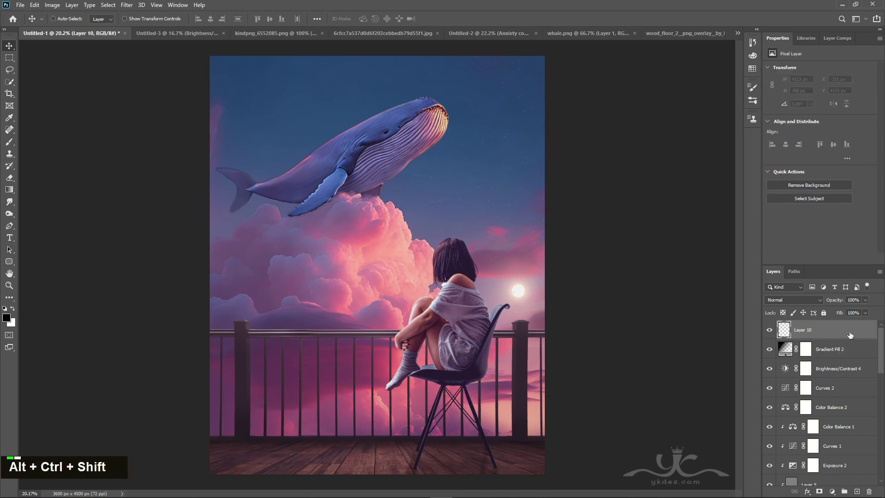
Step: Stamp all visible layers into Layer 10 and brush it in over the whale with a smaller brush
key(ctrl+shift+alt+e)
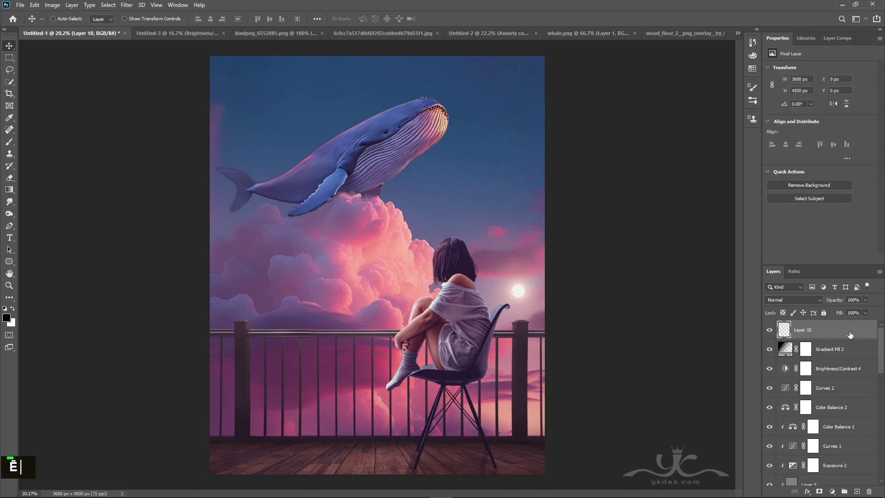
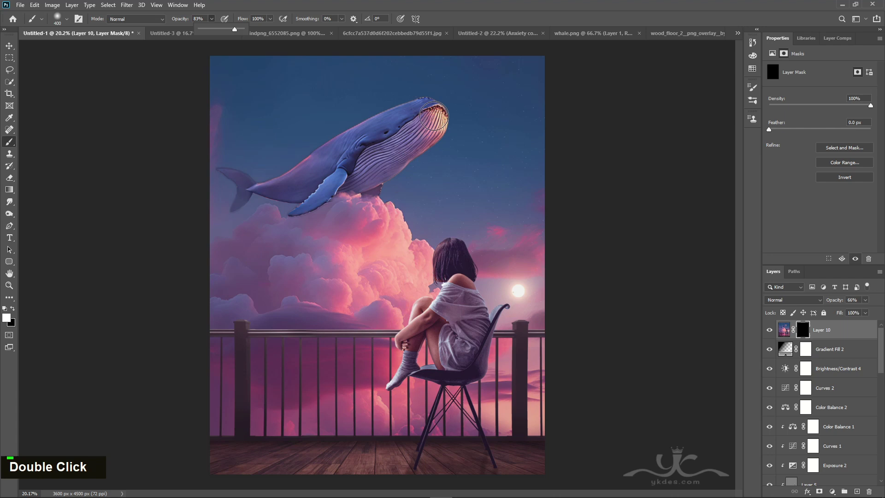
text([)
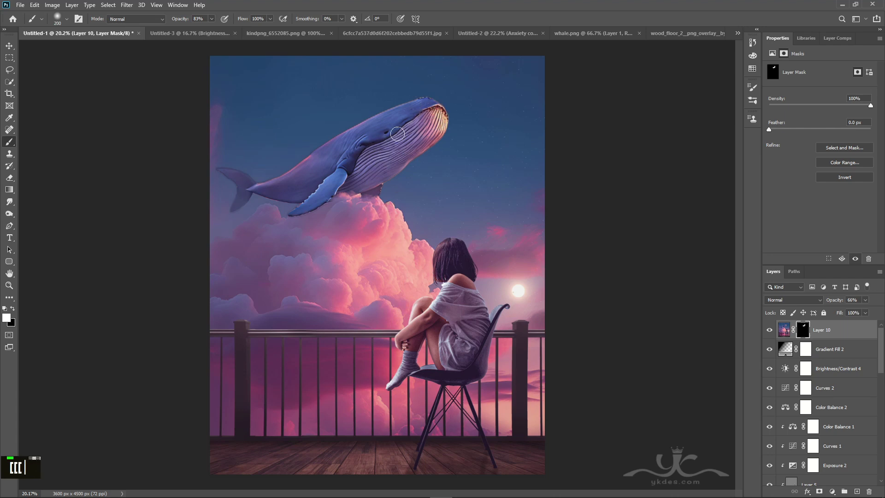